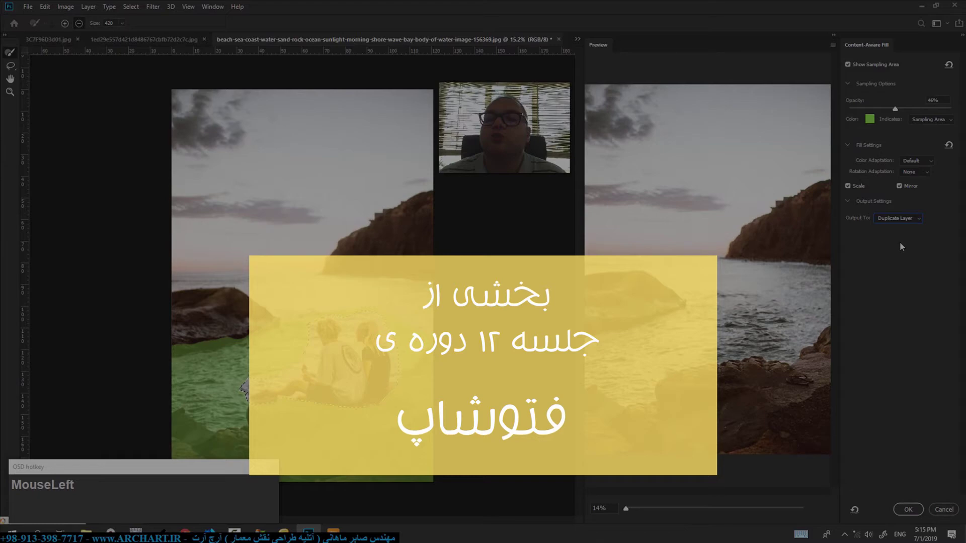
# Cancel the Content-Aware Fill workspace and bring the glass office building photo to the front
pyautogui.press('Delete')
pyautogui.press('w')
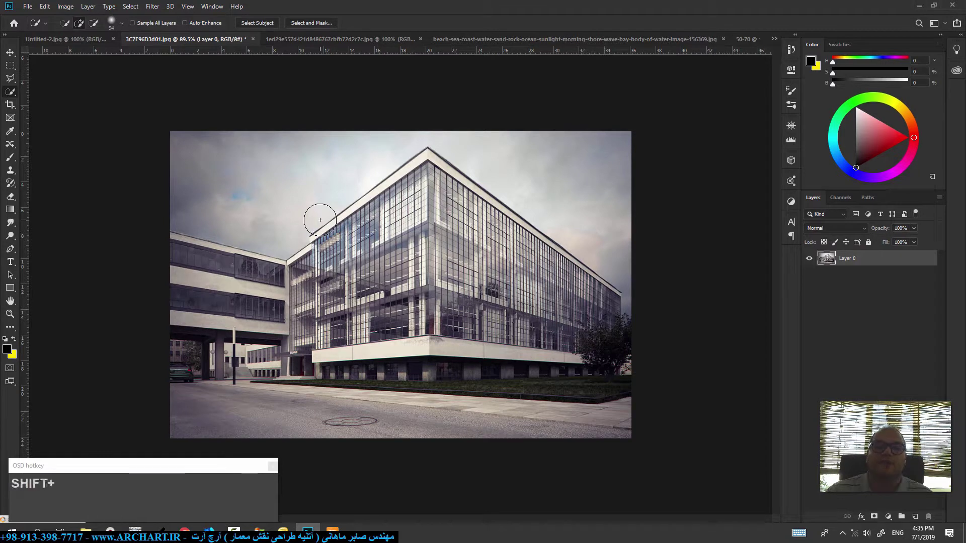
# Cycle the W shortcut to the Magic Wand tool and show its flyout of alternative selection tools
pyautogui.press('shift+w')
pyautogui.press('w')
pyautogui.write('www')
pyautogui.press('w')
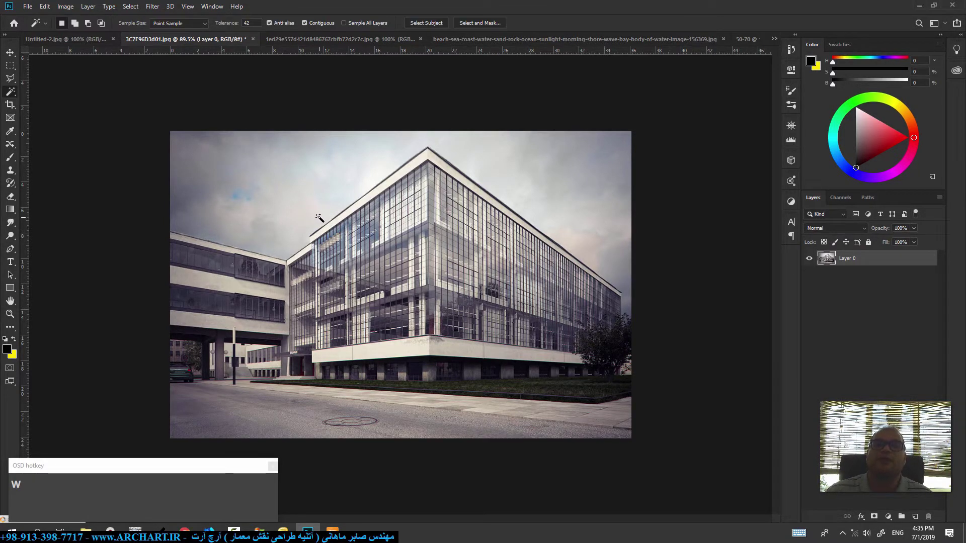
pyautogui.rightClick(14, 94)
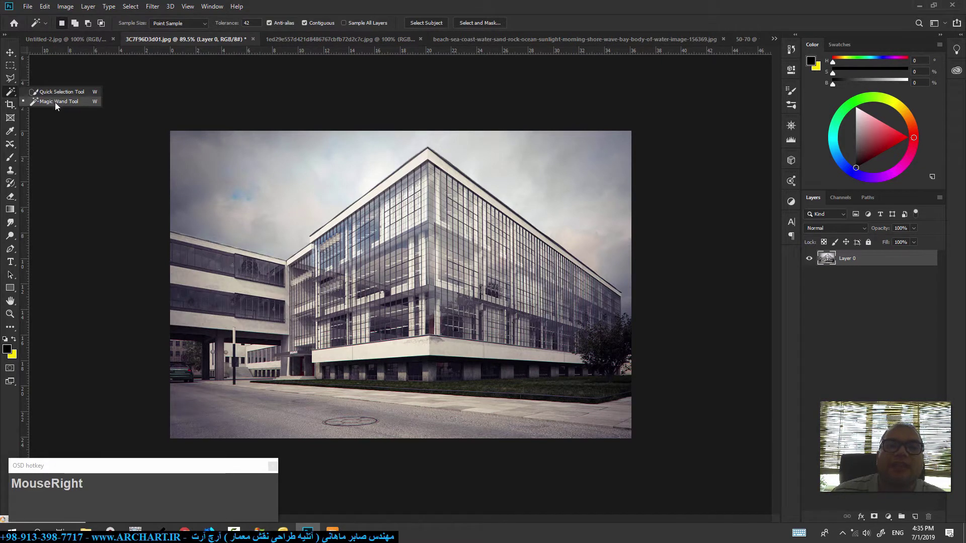
# Select the pale background by colour and show only the selection's edge region in Select and Mask
pyautogui.click(60, 106)
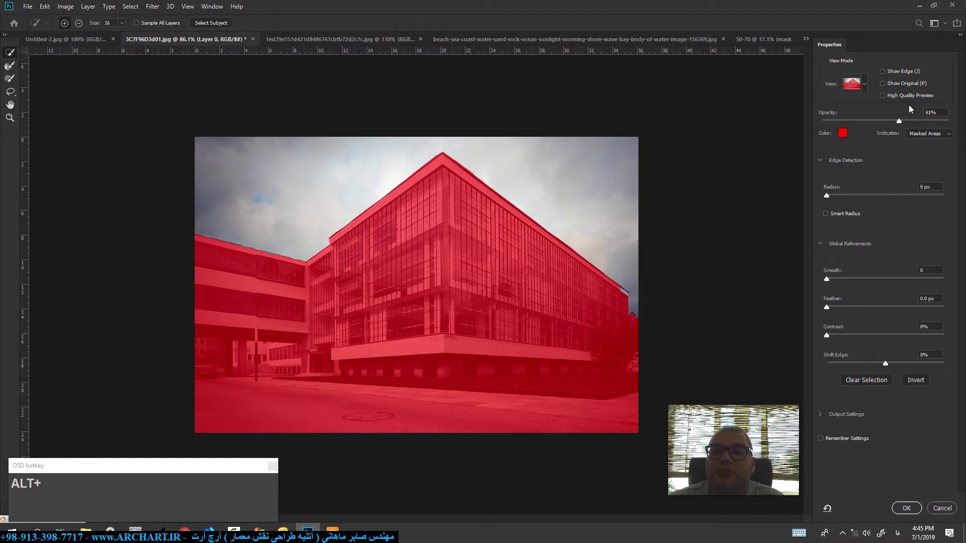
pyautogui.click(902, 99)
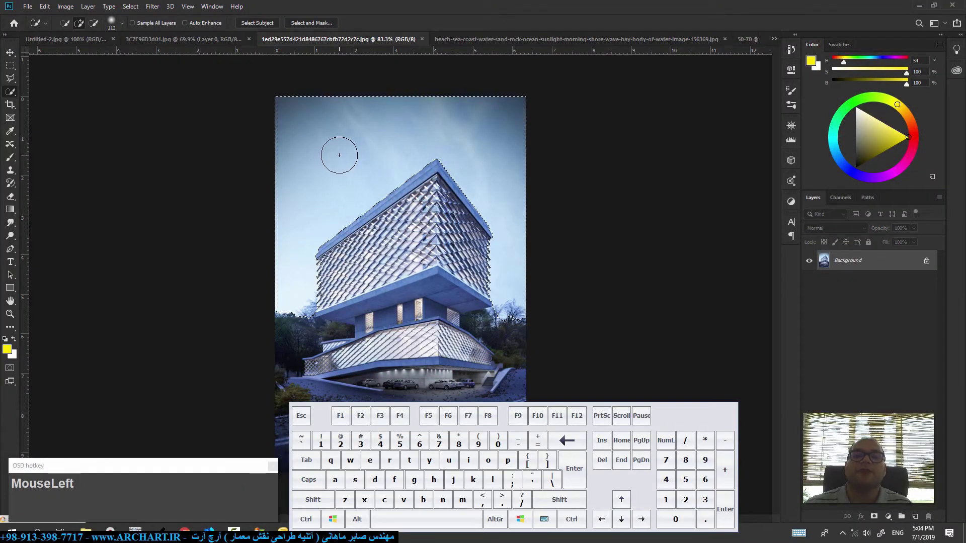
# Zoom out on the tower photo and deselect with Ctrl+D
pyautogui.scroll(-3)
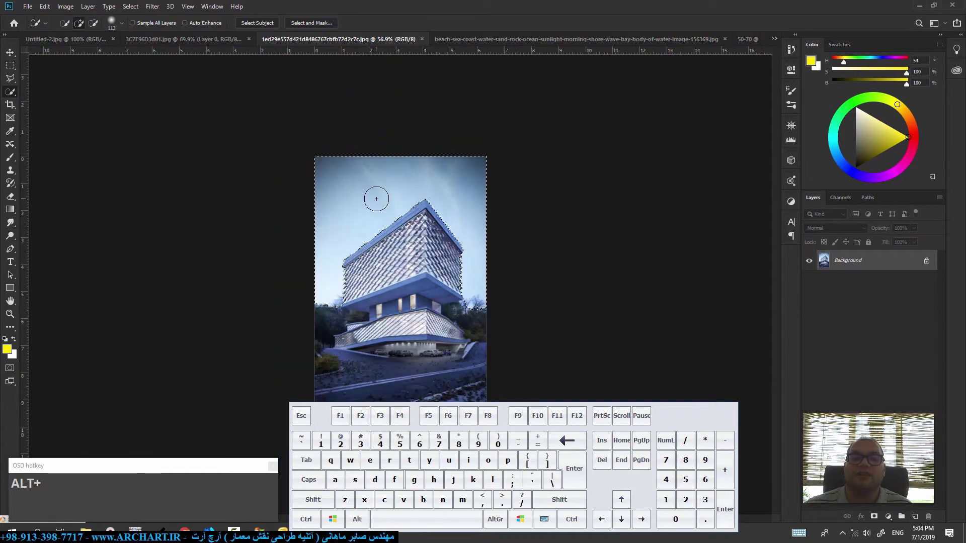
pyautogui.press('ctrl+d')
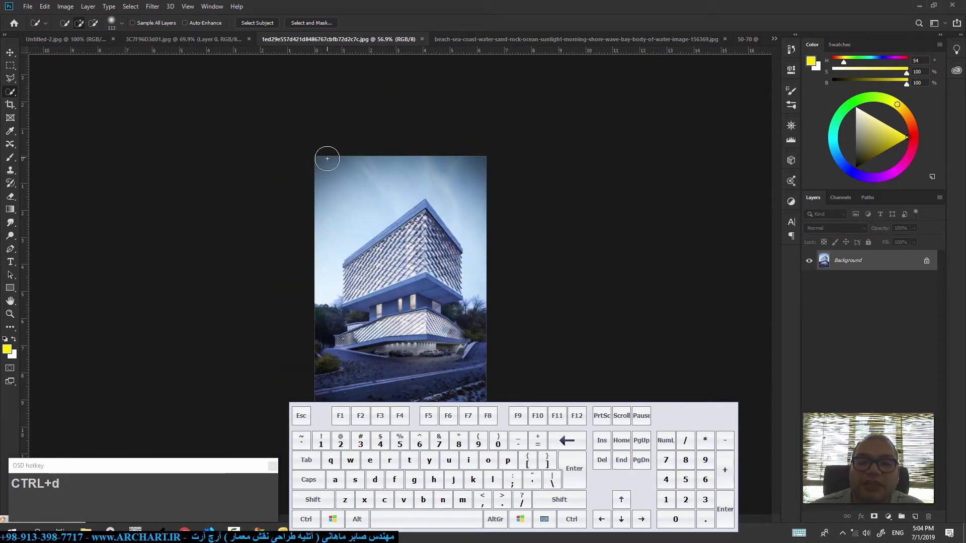
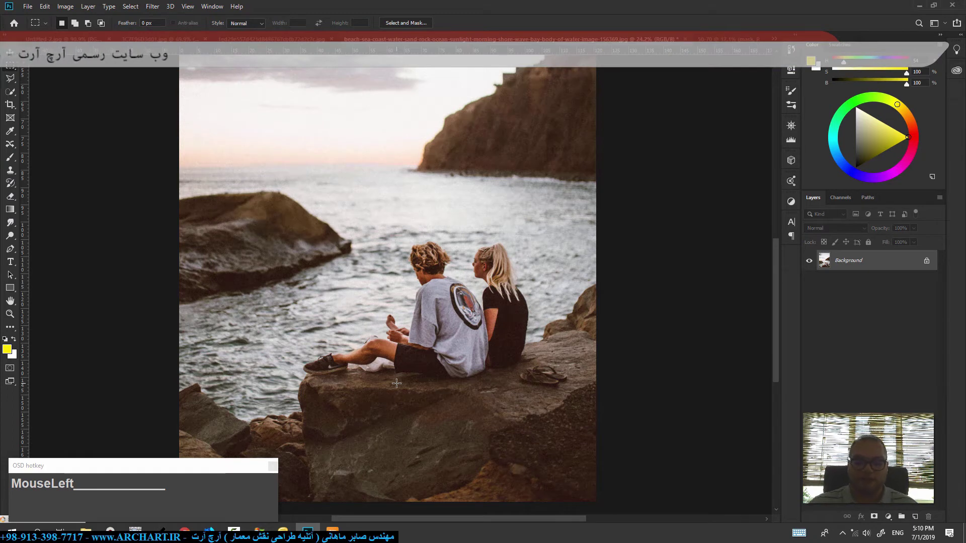
# Switch to the freehand Lasso tool and loosely outline the seated couple, heading toward Content-Aware Fill
pyautogui.write('i')
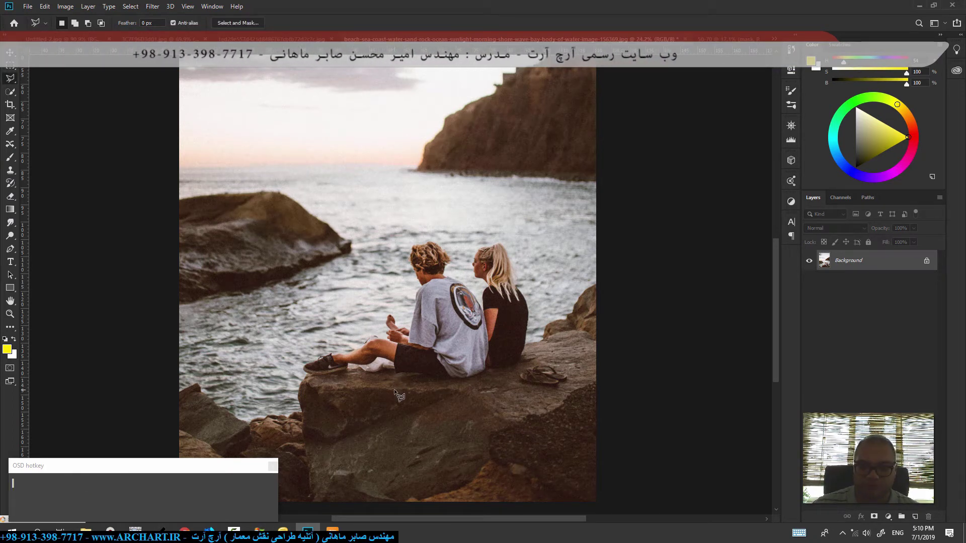
pyautogui.press('shift+i')
pyautogui.press('shift+i')
pyautogui.moveTo(524, 244); pyautogui.dragTo(283, 321)
pyautogui.click(270, 310)
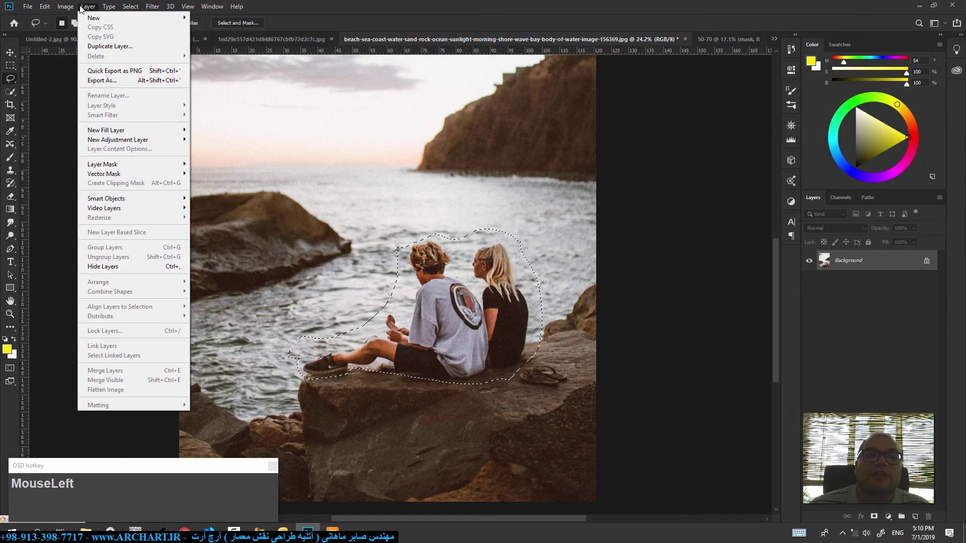